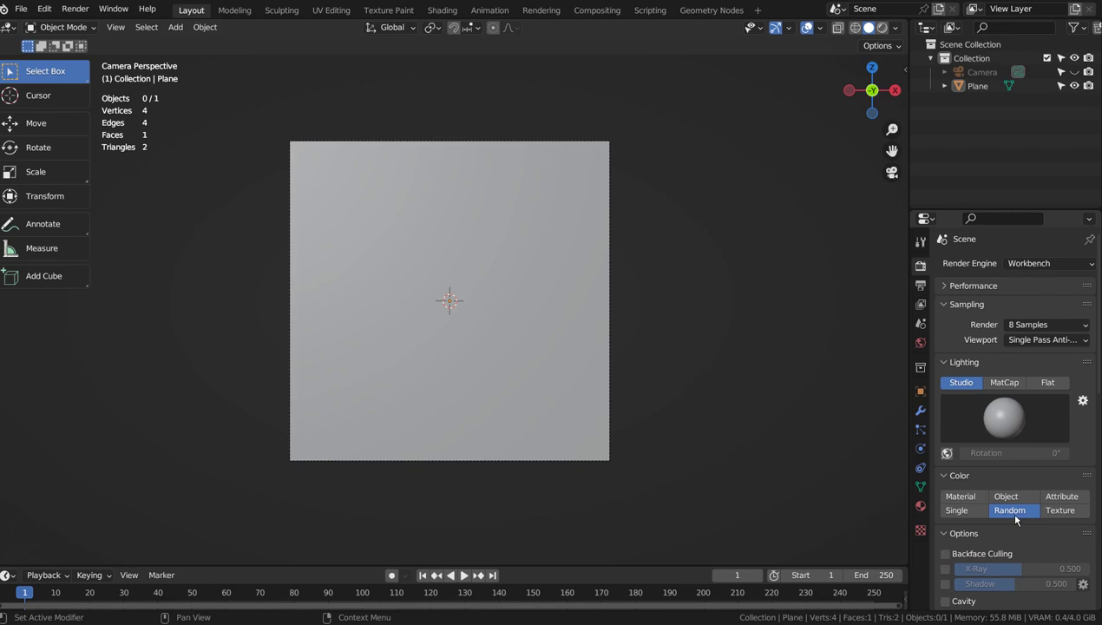
# - Check the Compositing workspace, then return to Layout showing 768×768 px, 24 fps PNG output
pyautogui.click(927, 291)
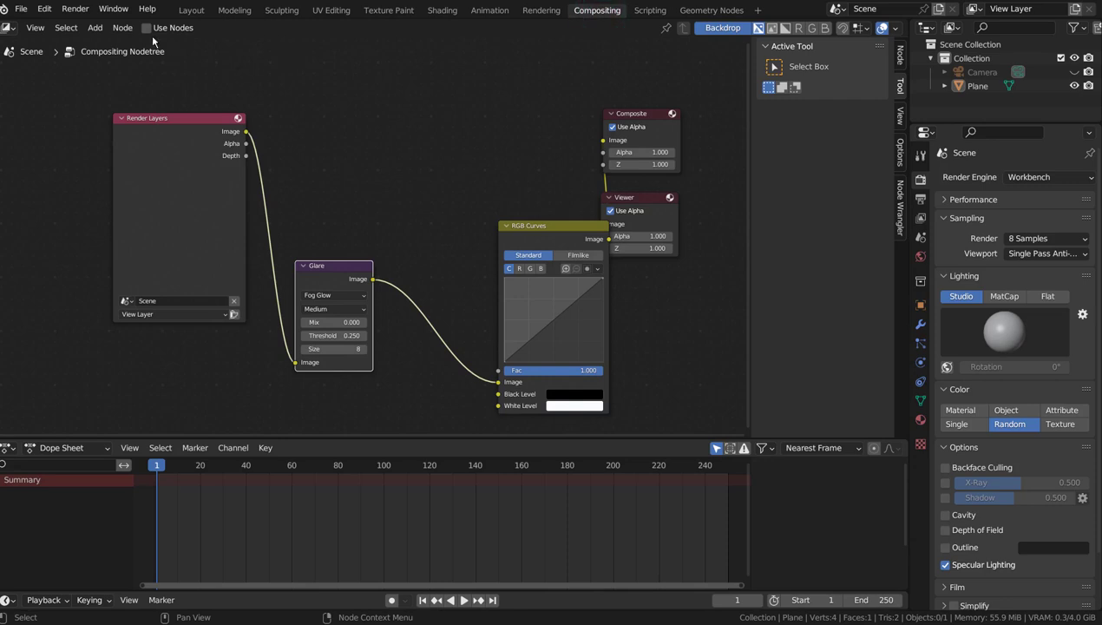
pyautogui.click(195, 13)
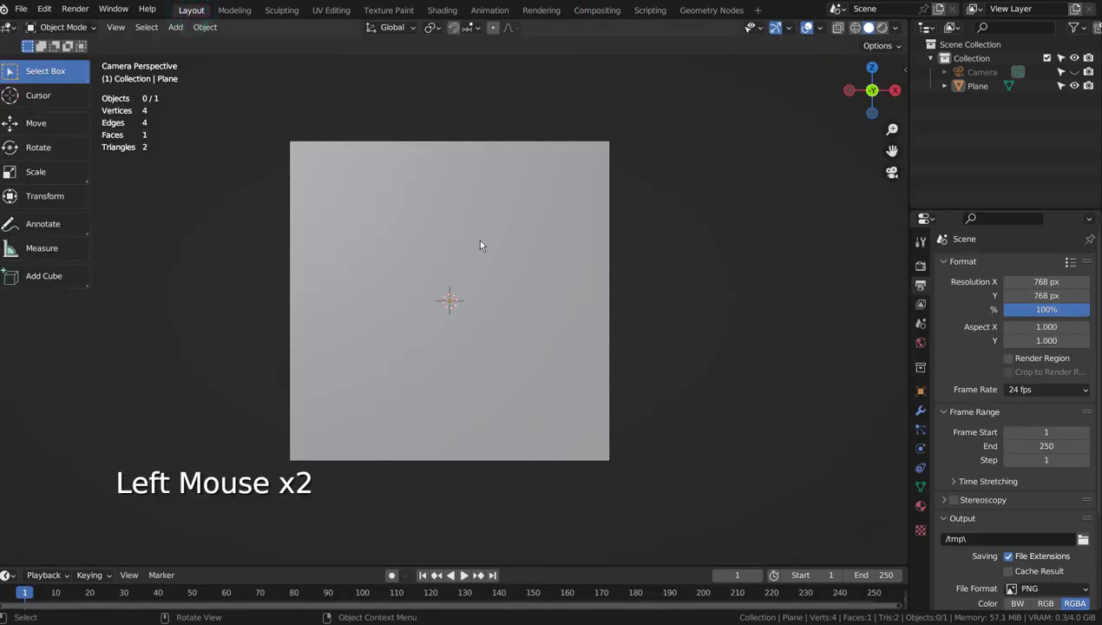
# - Add a UV sphere before the plane, squash it into an ellipsoid and scale it to about 1.46
pyautogui.press('shift+a')
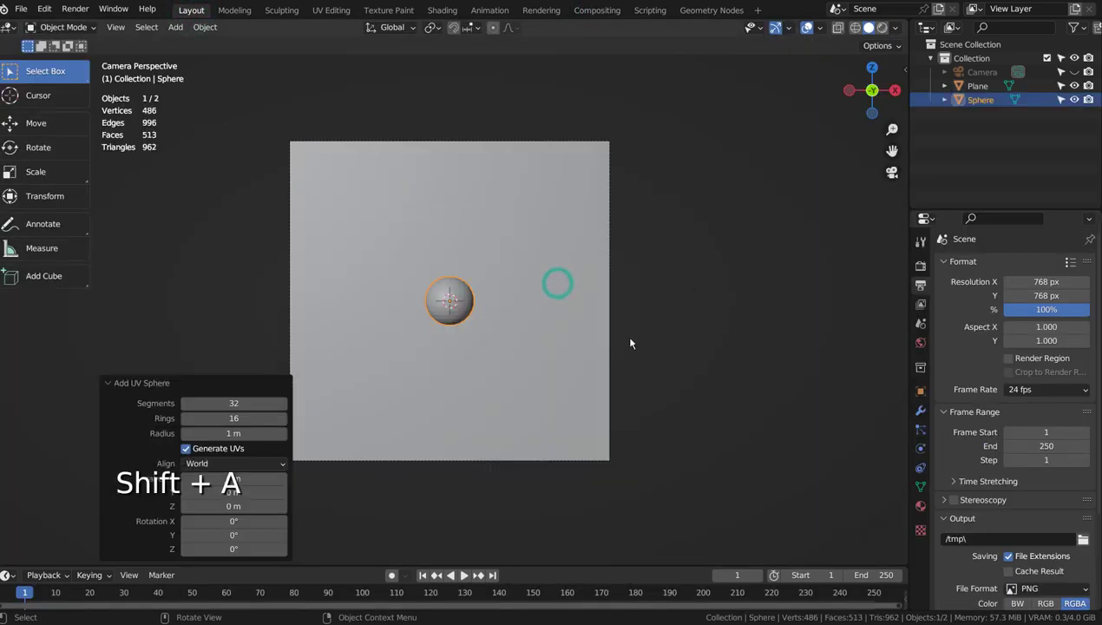
pyautogui.press('s')
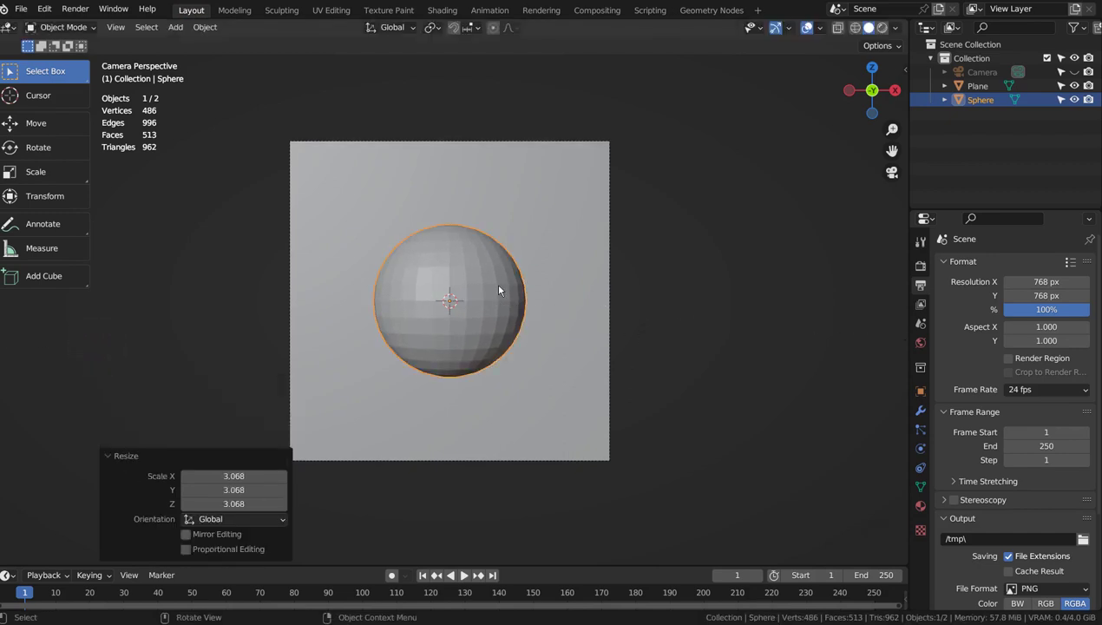
pyautogui.press('s')
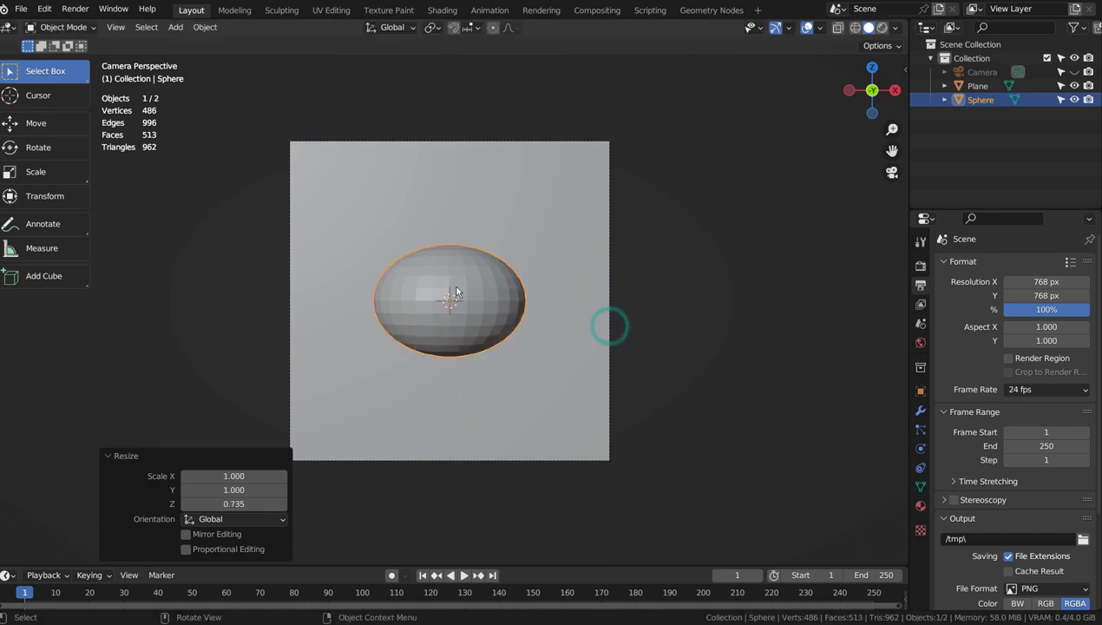
pyautogui.press('s')
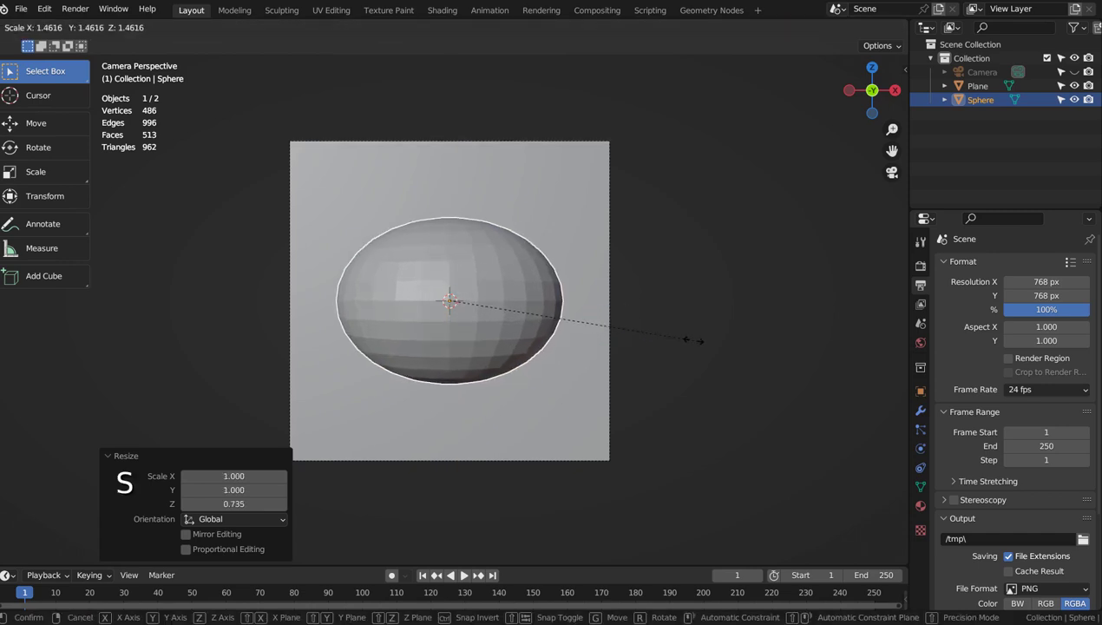